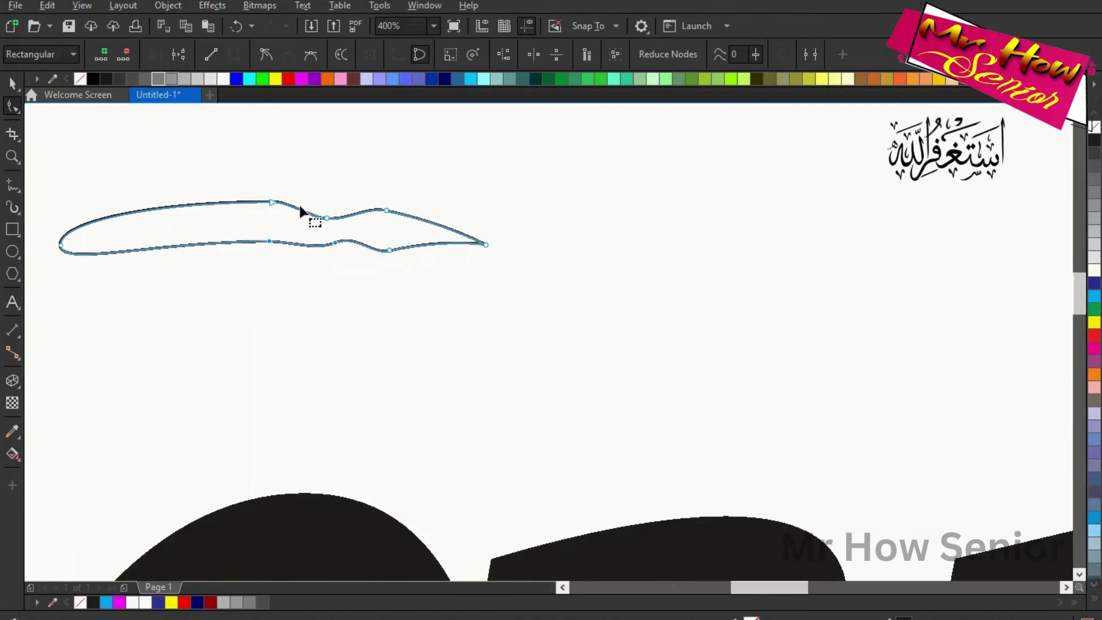
Step: Reshape the sliver's curve into a thin point and bring the whole CRACK lettering into view
left_click_drag(330, 224, 255, 222)
left_click(292, 208)
left_click_drag(12, 88, 336, 213)
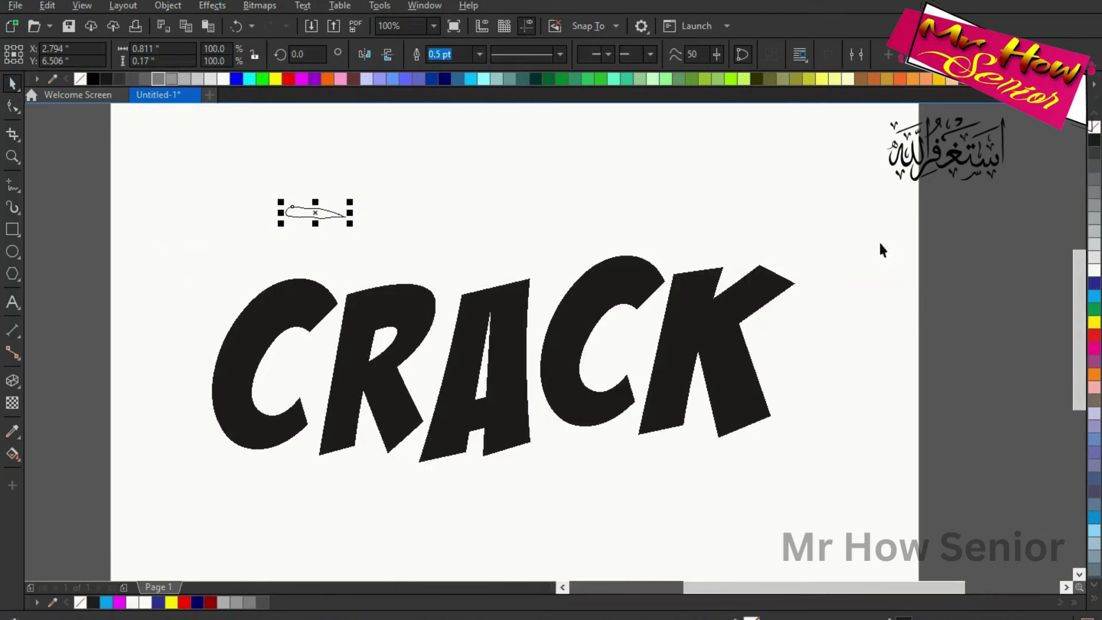
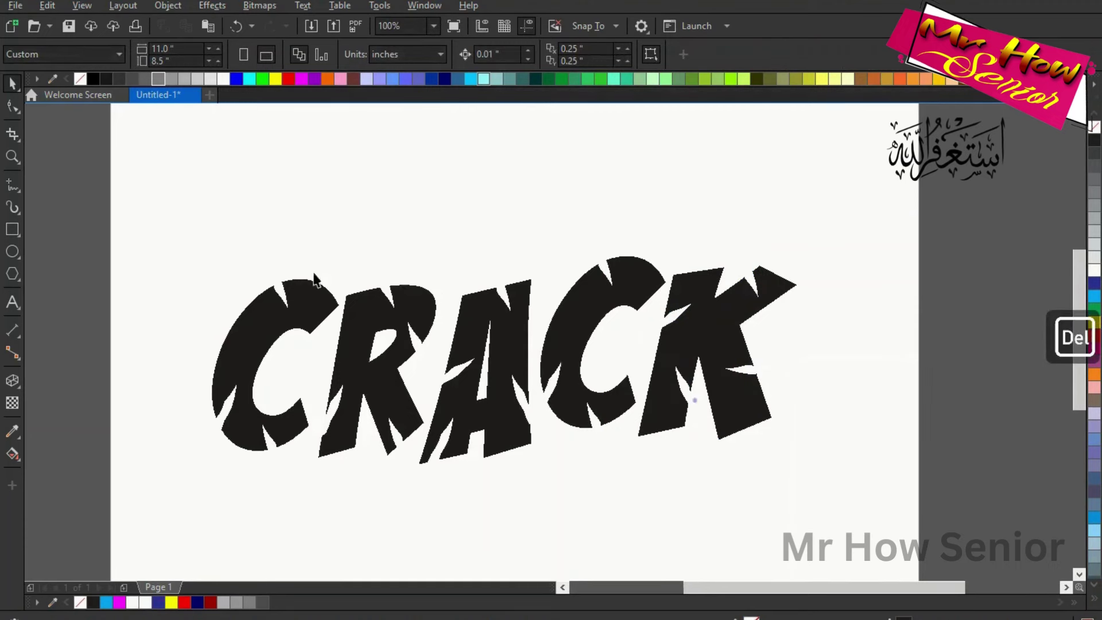
Step: Marquee-select the entire cracked word CRACK
left_click_drag(175, 202, 856, 498)
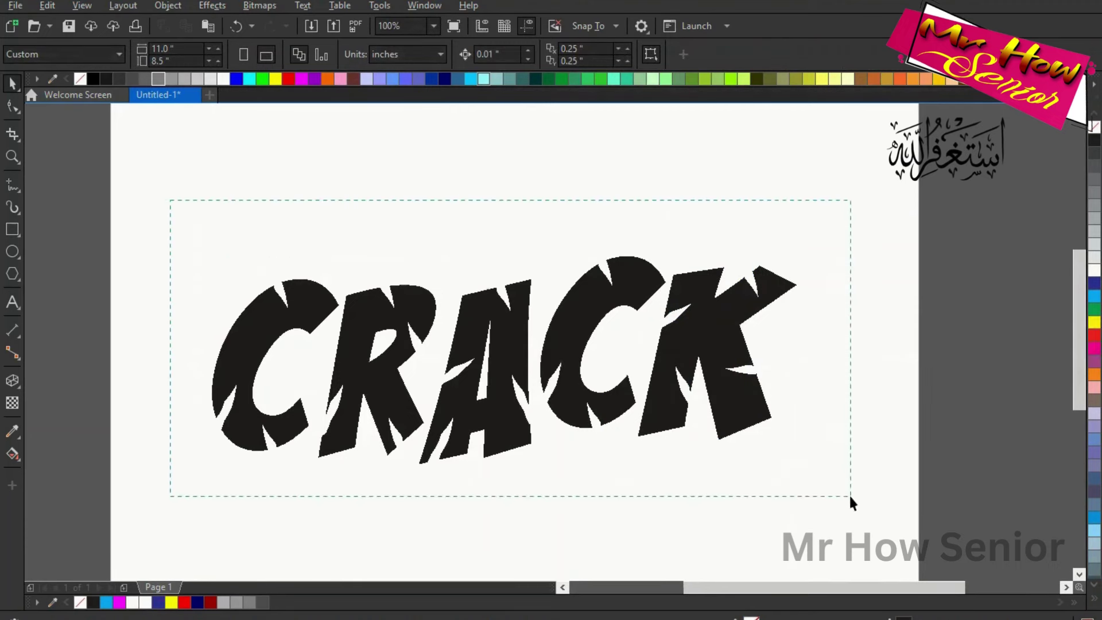
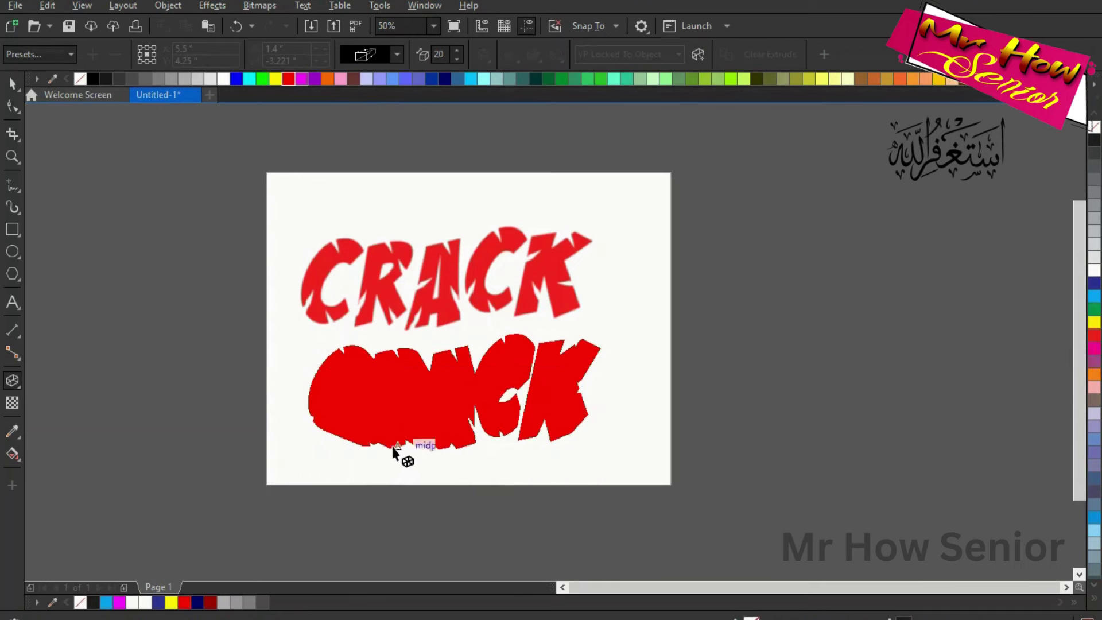
Step: Set the extrusion depth on the lower copy and move the flat red word onto the extruded one
left_click_drag(402, 448, 400, 397)
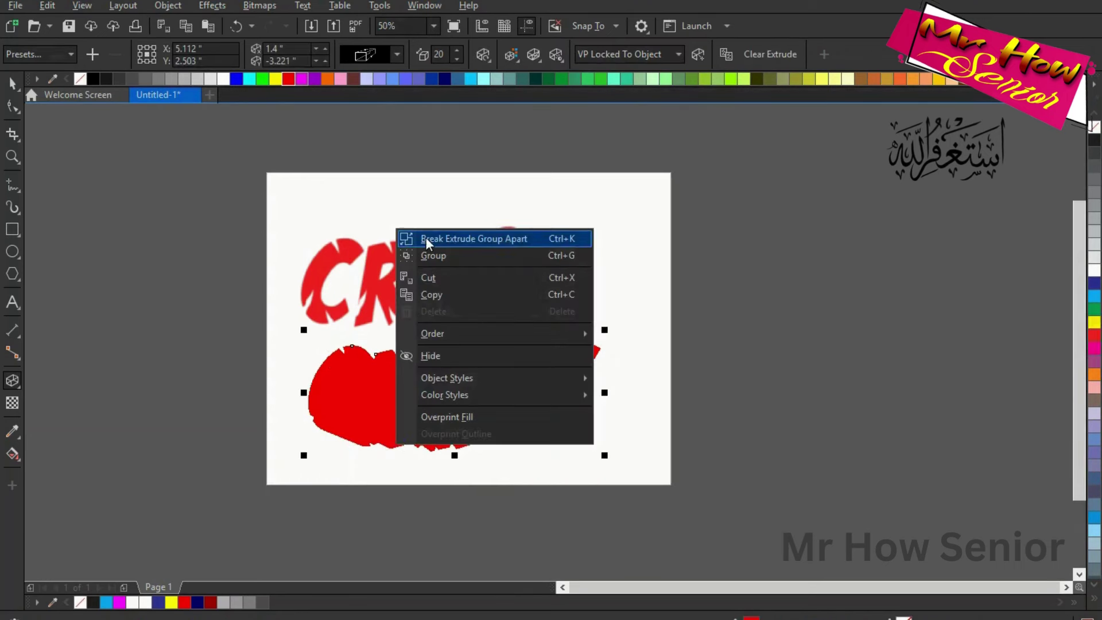
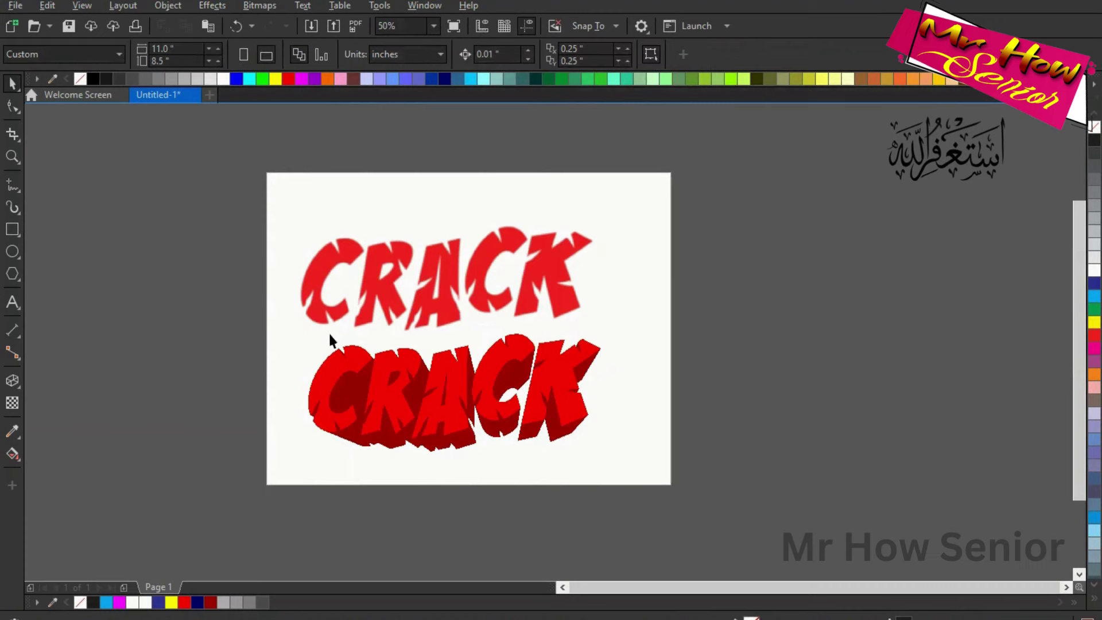
left_click_drag(327, 321, 11, 466)
left_click(13, 463)
Step: Apply a linear gradient, red at top to yellow at bottom, and adjust the blend
left_click_drag(14, 85, 39, 384)
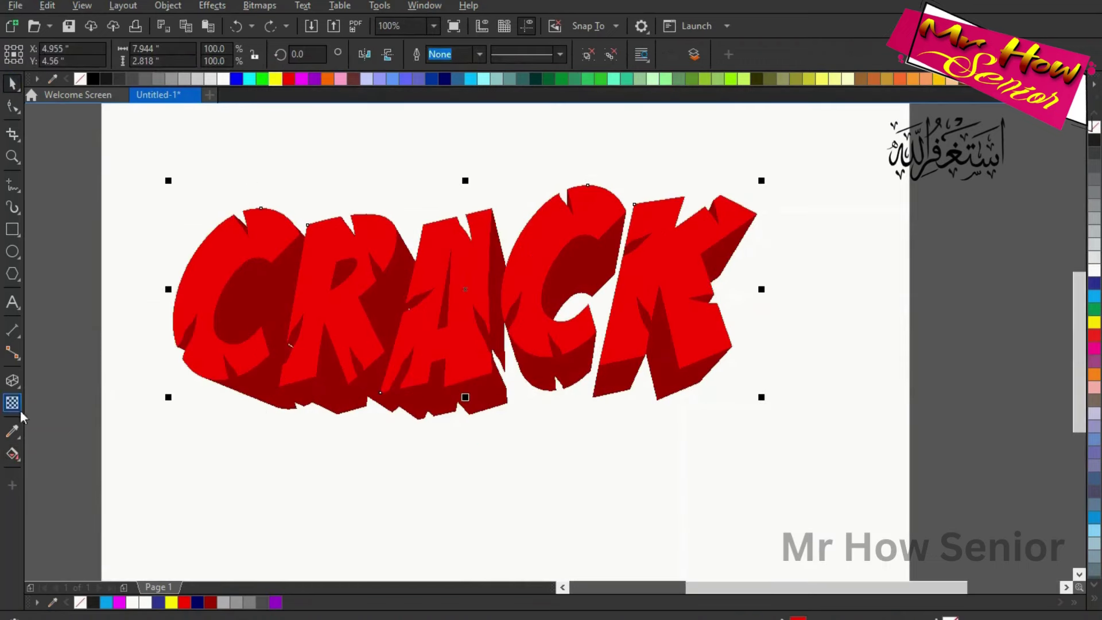
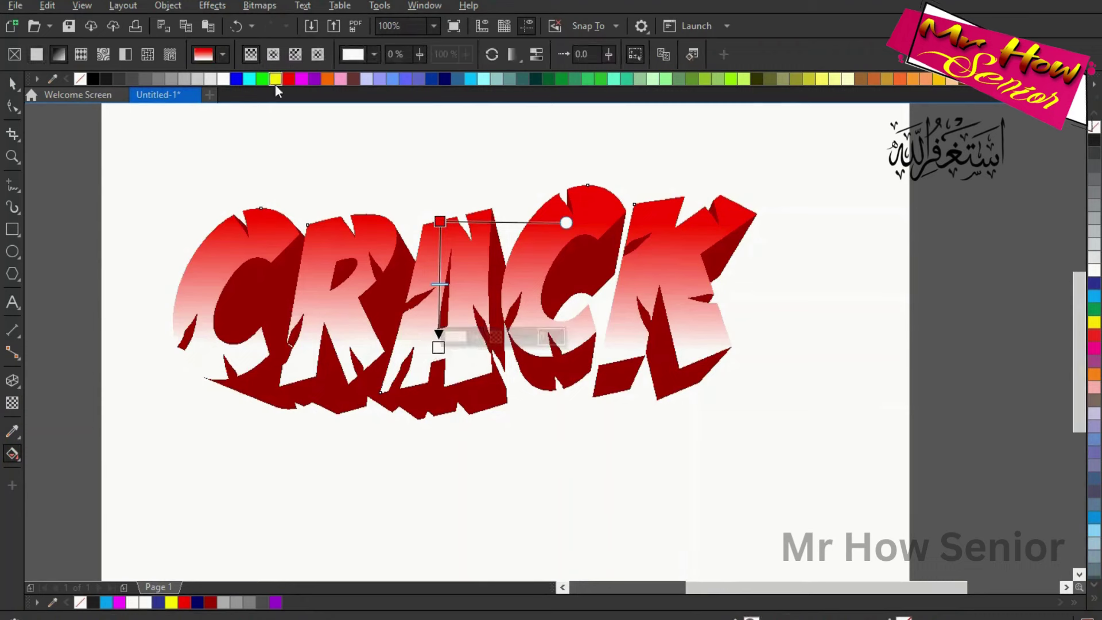
left_click_drag(279, 82, 19, 91)
left_click_drag(13, 91, 149, 195)
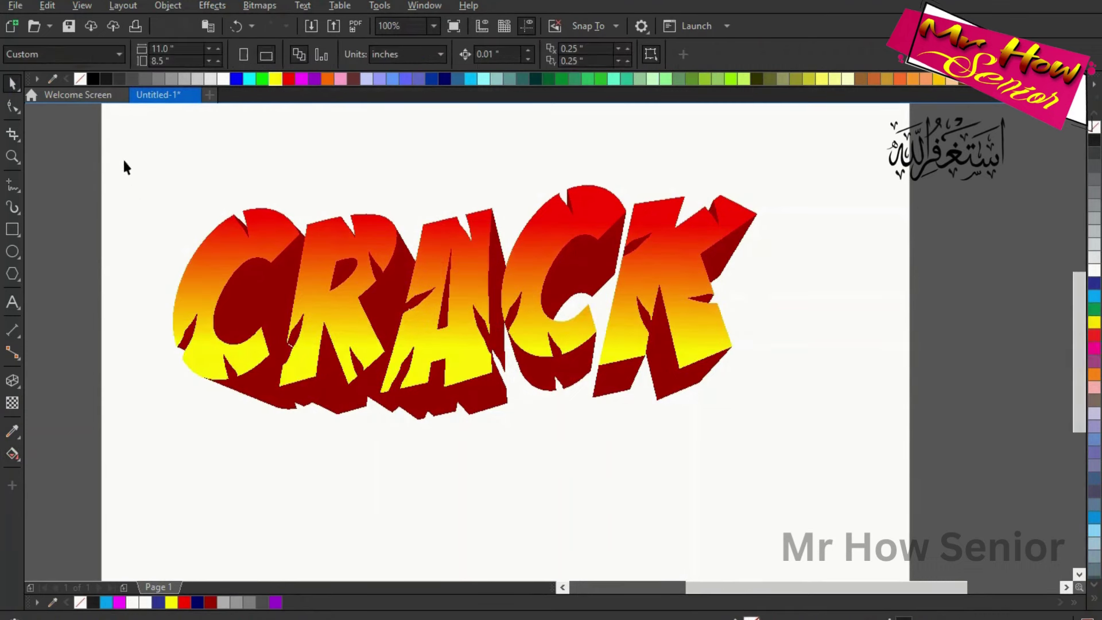
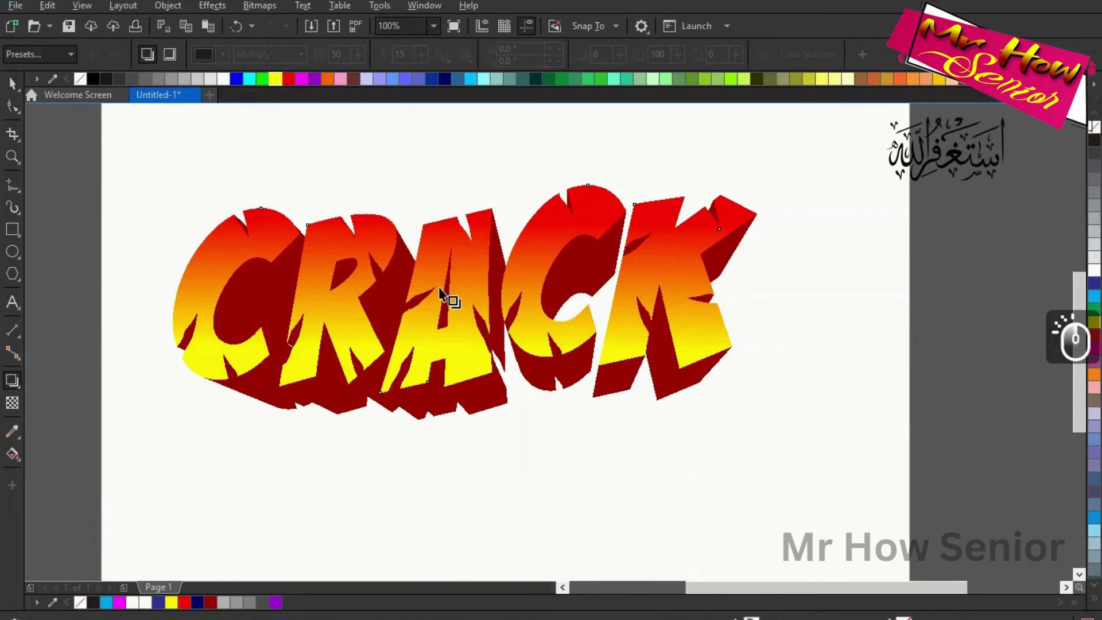
Step: Drag out a drop shadow below the extruded CRACK
left_click_drag(441, 283, 475, 427)
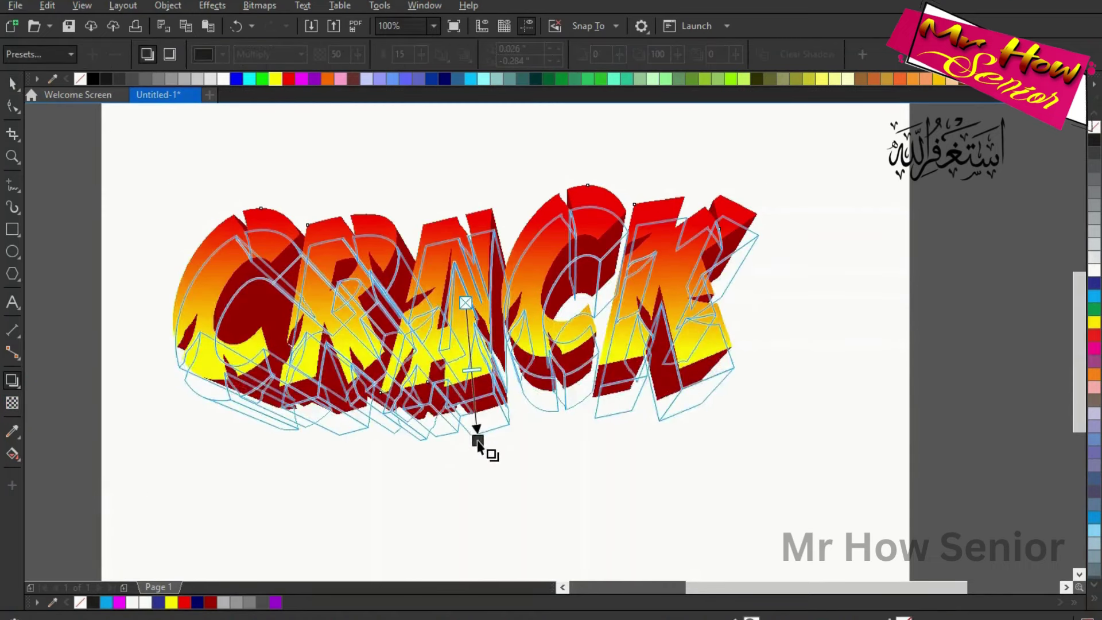